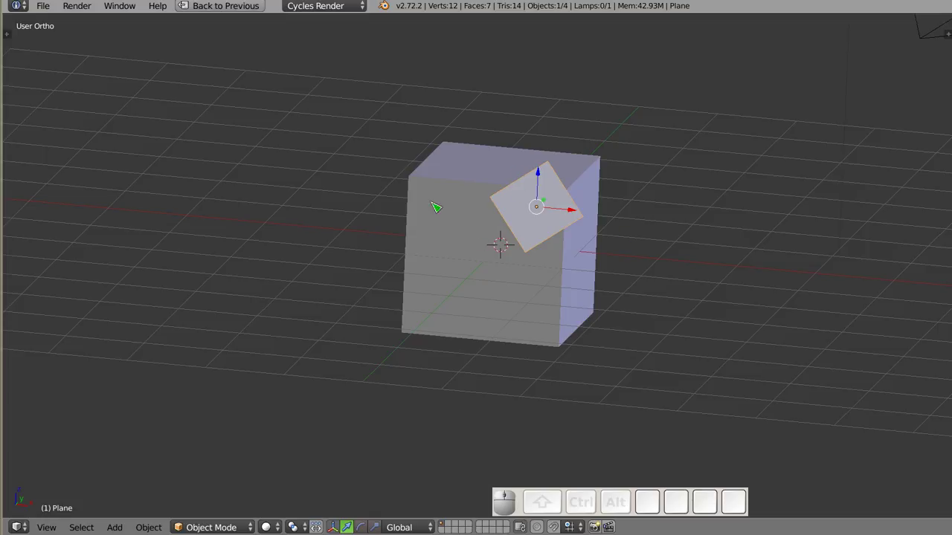
Select the tilted plane and the cube together, with the cube as the active object.
{"action": "left_click_drag", "start_coordinate": [487, 246], "coordinate": [577, 304]}
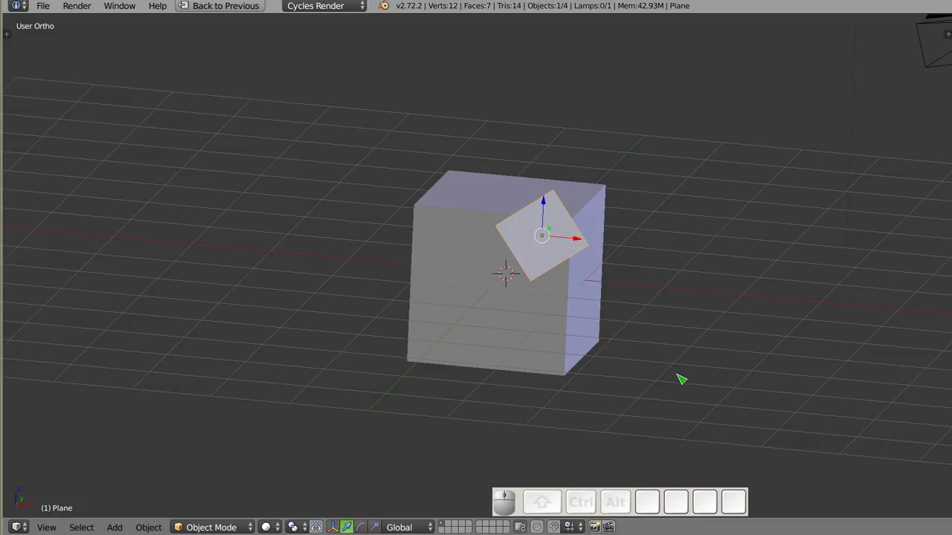
{"action": "left_click_drag", "start_coordinate": [510, 276], "coordinate": [589, 275]}
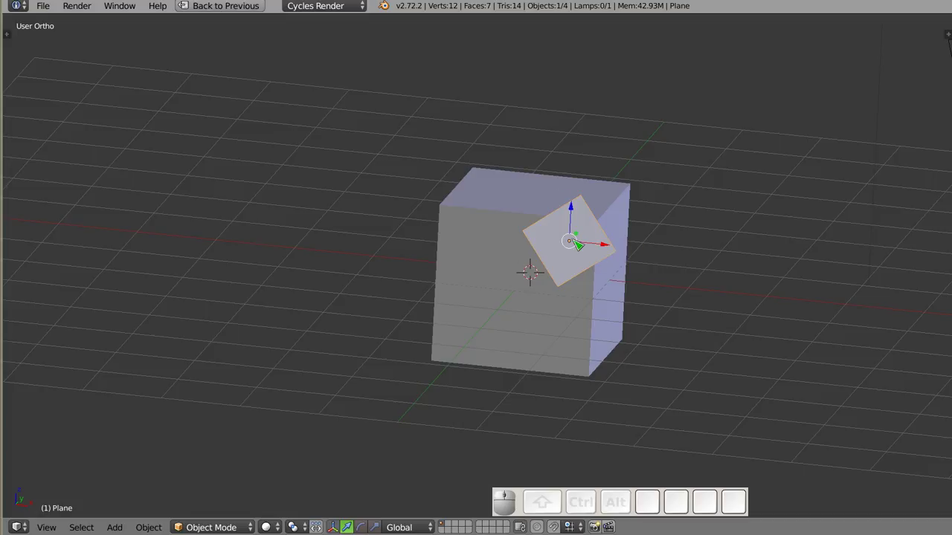
{"action": "right_click", "coordinate": [513, 310]}
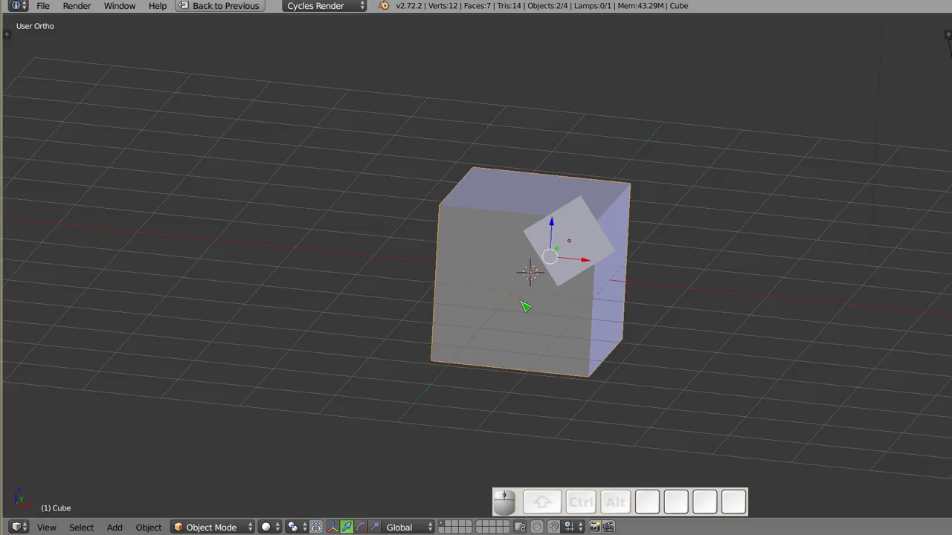
Restore the workspace, enter Edit Mode on the cube and show the Tool Shelf.
{"action": "key", "text": "shift+space"}
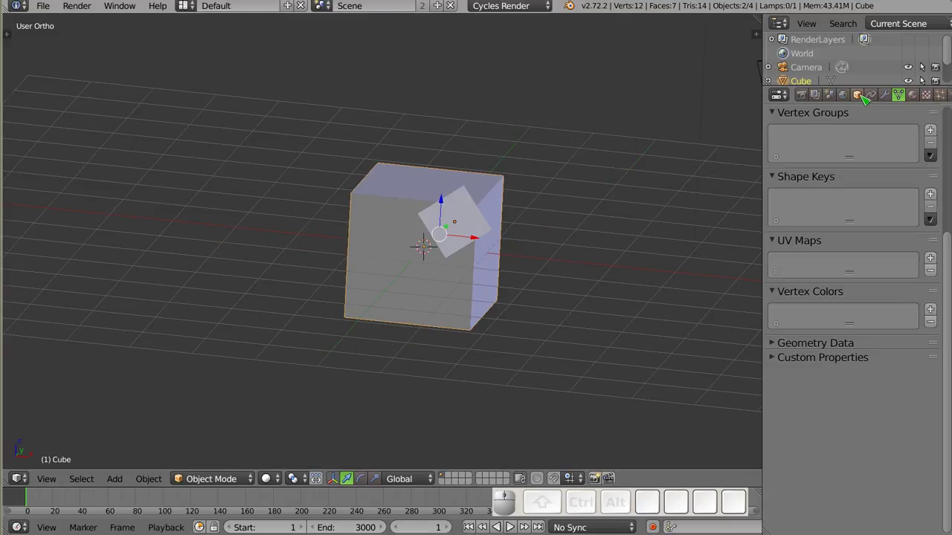
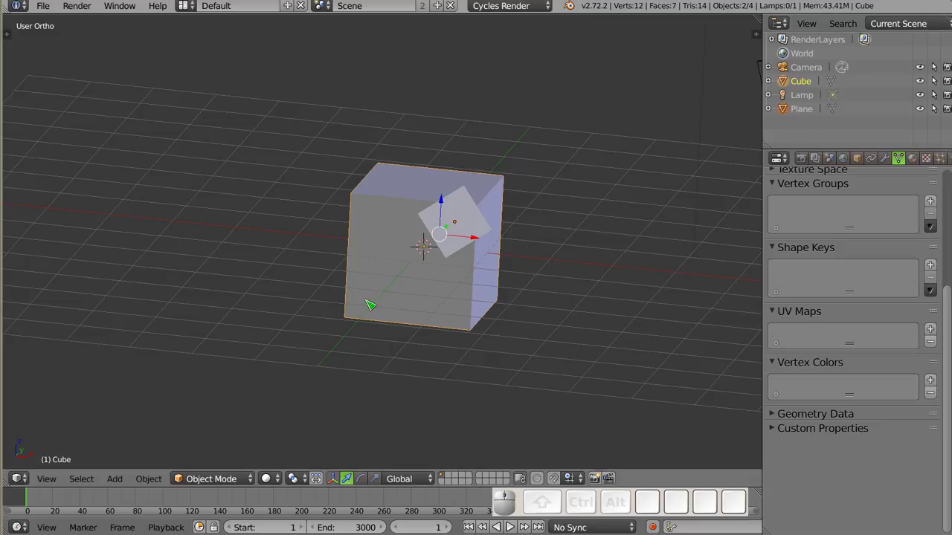
{"action": "key", "text": "Tab"}
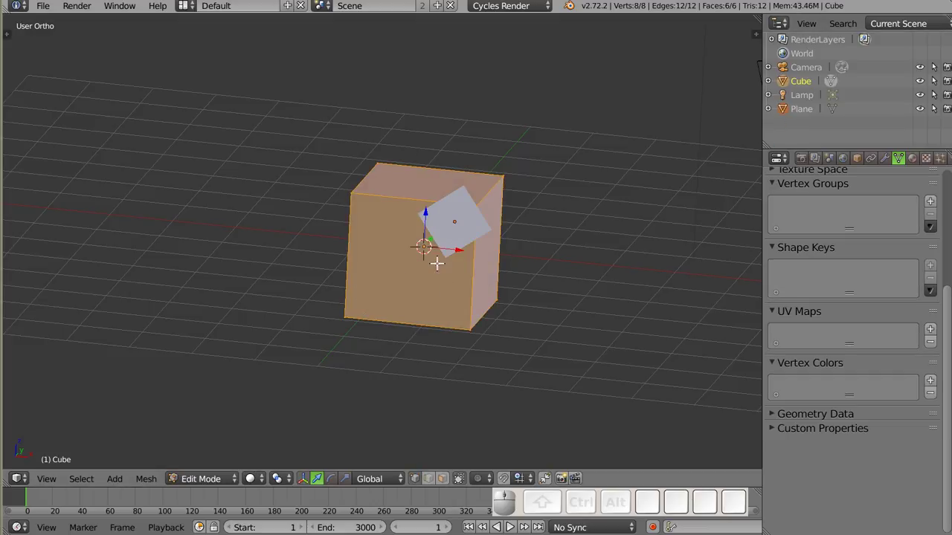
{"action": "key", "text": "t"}
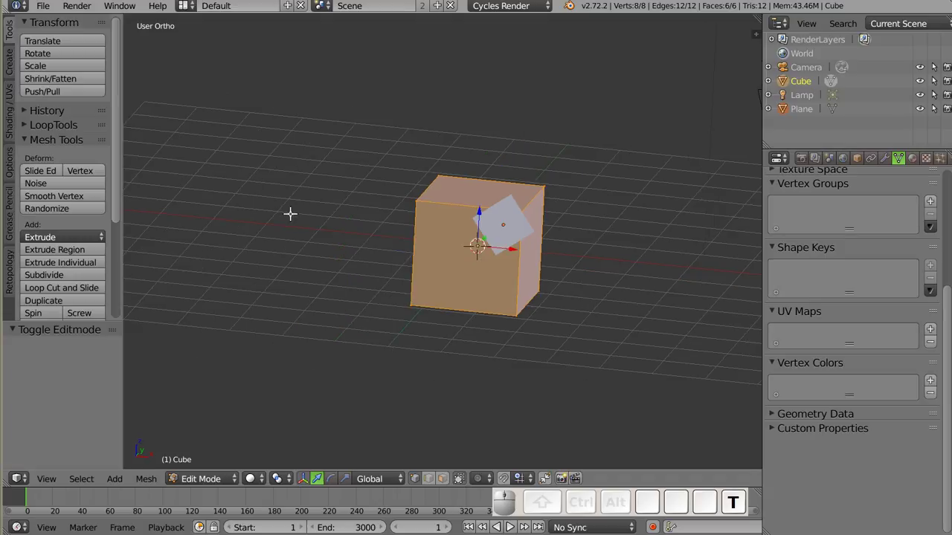
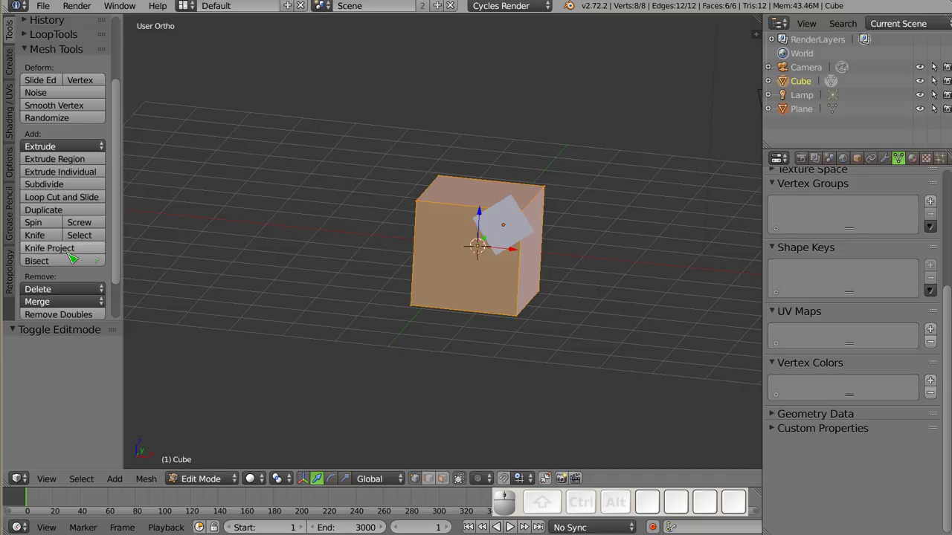
Knife Project the plane's outline into the cube and inspect the cut in wireframe and solid.
{"action": "left_click", "coordinate": [83, 257]}
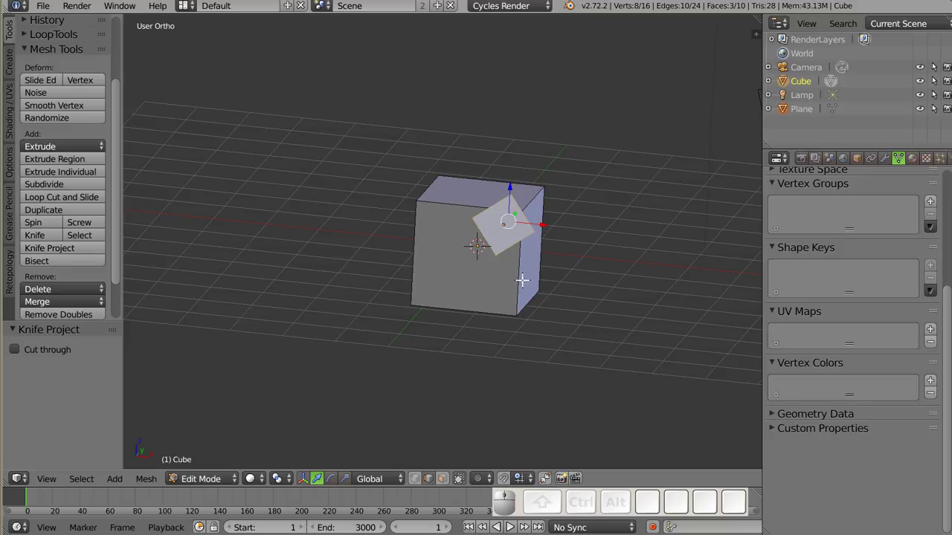
{"action": "key", "text": "z"}
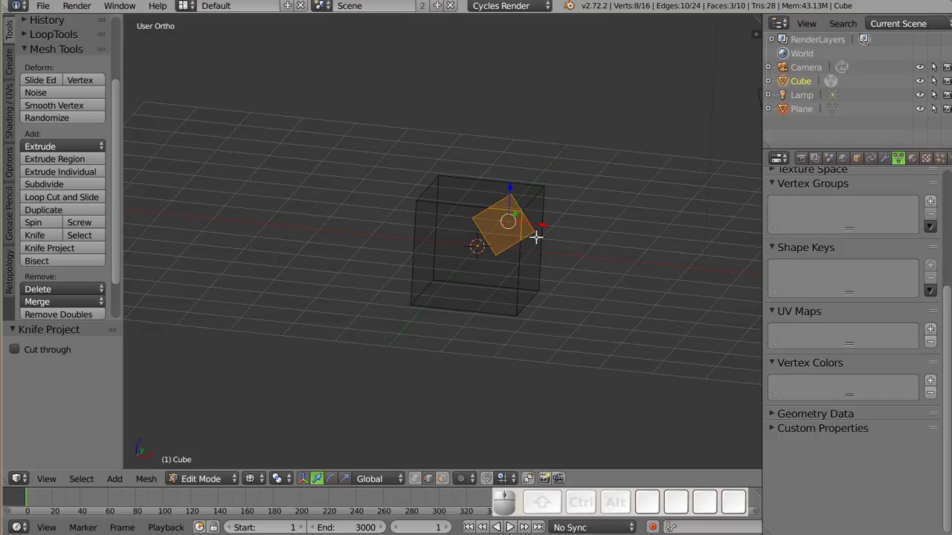
{"action": "key", "text": "z"}
{"action": "left_click_drag", "start_coordinate": [523, 305], "coordinate": [513, 216]}
{"action": "scroll", "scroll_direction": "up", "scroll_amount": 3}
{"action": "left_click_drag", "start_coordinate": [509, 291], "coordinate": [463, 264]}
{"action": "left_click_drag", "start_coordinate": [375, 331], "coordinate": [262, 95]}
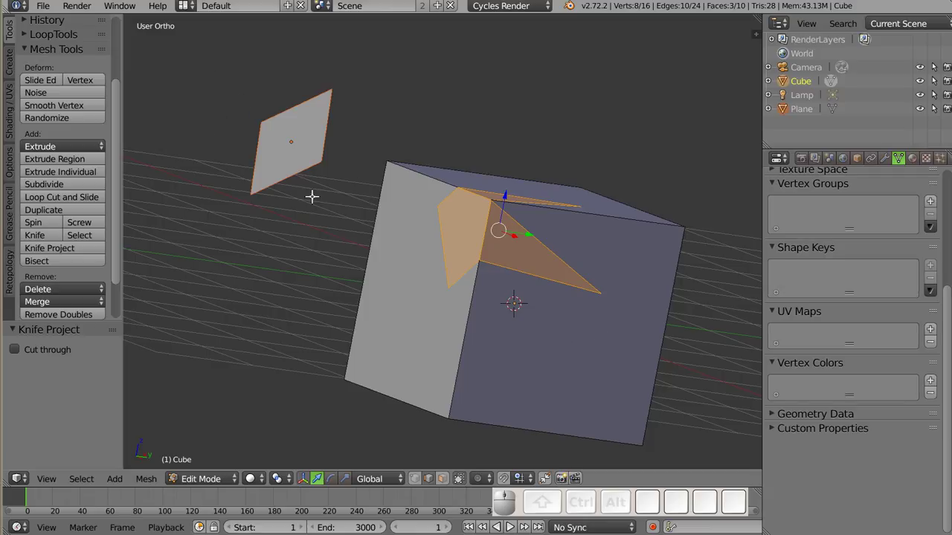
Finish checking the cut corner and return the cube to Object Mode.
{"action": "key", "text": "d"}
{"action": "left_click_drag", "start_coordinate": [232, 90], "coordinate": [416, 354]}
{"action": "key", "text": "d"}
{"action": "key", "text": "d"}
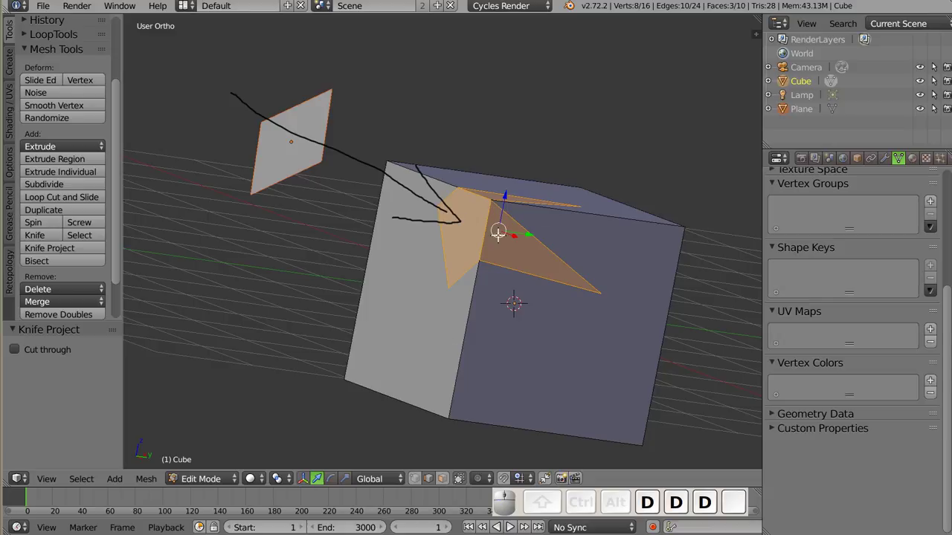
{"action": "key", "text": "Tab"}
{"action": "key", "text": "d"}
{"action": "key", "text": "d"}
{"action": "left_click_drag", "start_coordinate": [453, 218], "coordinate": [416, 187]}
{"action": "key", "text": "d"}
{"action": "key", "text": "d"}
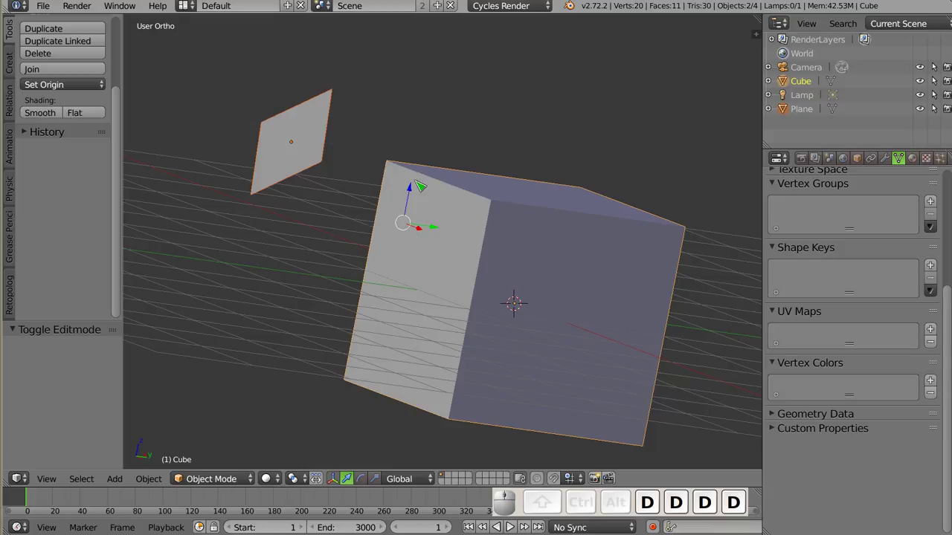
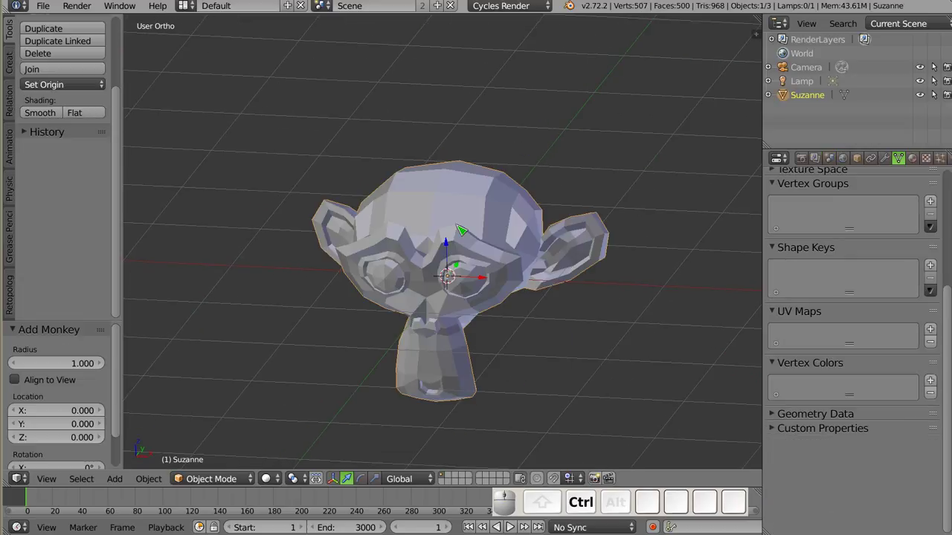
Give Suzanne a level-3 Subdivision Surface modifier and apply it.
{"action": "key", "text": "ctrl+3"}
{"action": "left_click", "coordinate": [886, 163]}
{"action": "left_click", "coordinate": [807, 254]}
{"action": "scroll", "scroll_direction": "up", "scroll_amount": 3}
{"action": "key", "text": "Tab"}
Check the dense mesh, return Suzanne to Object Mode and bring up the Add menu.
{"action": "left_click_drag", "start_coordinate": [436, 237], "coordinate": [460, 201]}
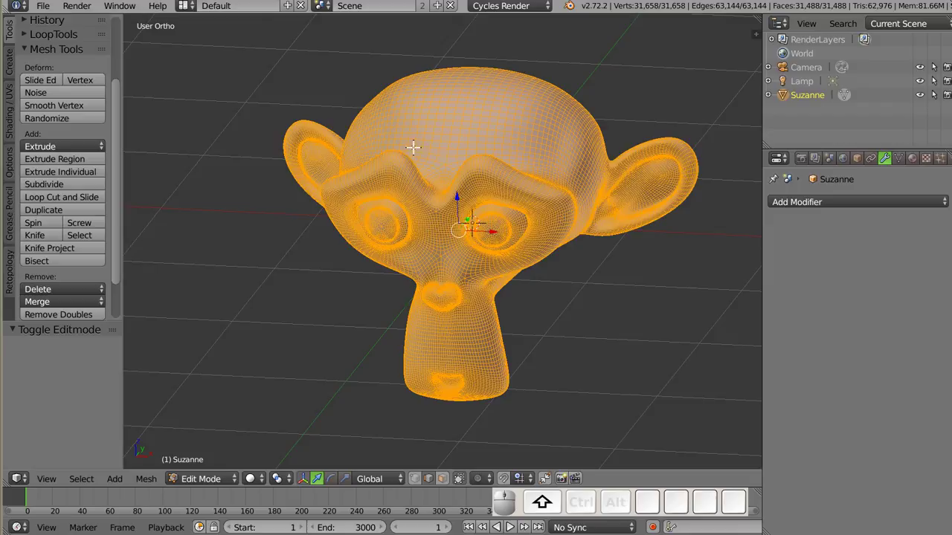
{"action": "left_click_drag", "start_coordinate": [463, 228], "coordinate": [491, 220]}
{"action": "key", "text": "Tab"}
{"action": "left_click_drag", "start_coordinate": [479, 282], "coordinate": [416, 262]}
{"action": "left_click_drag", "start_coordinate": [422, 254], "coordinate": [513, 215]}
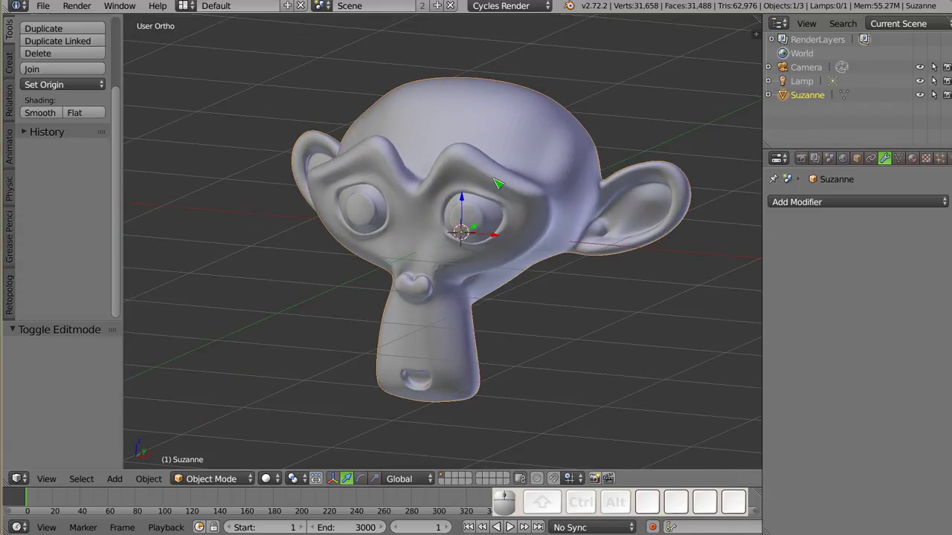
{"action": "key", "text": "shift+a"}
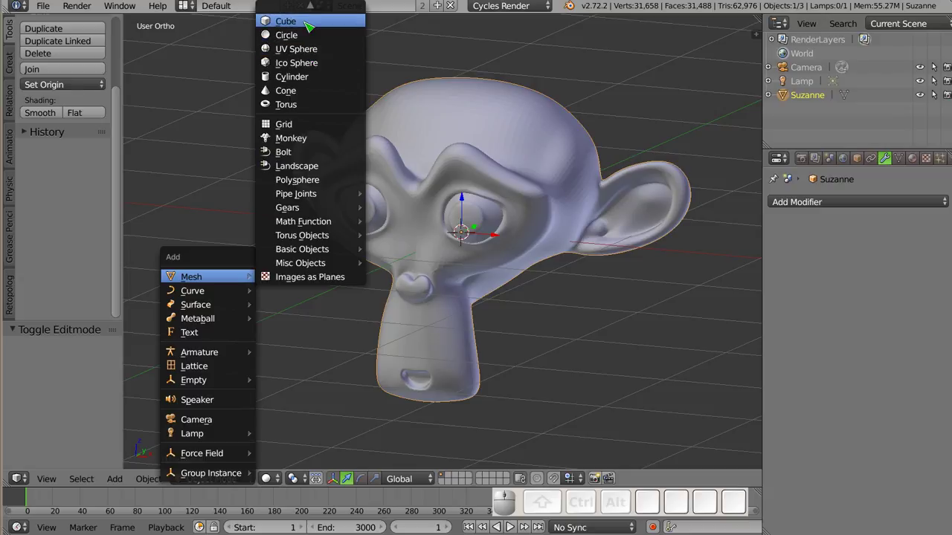
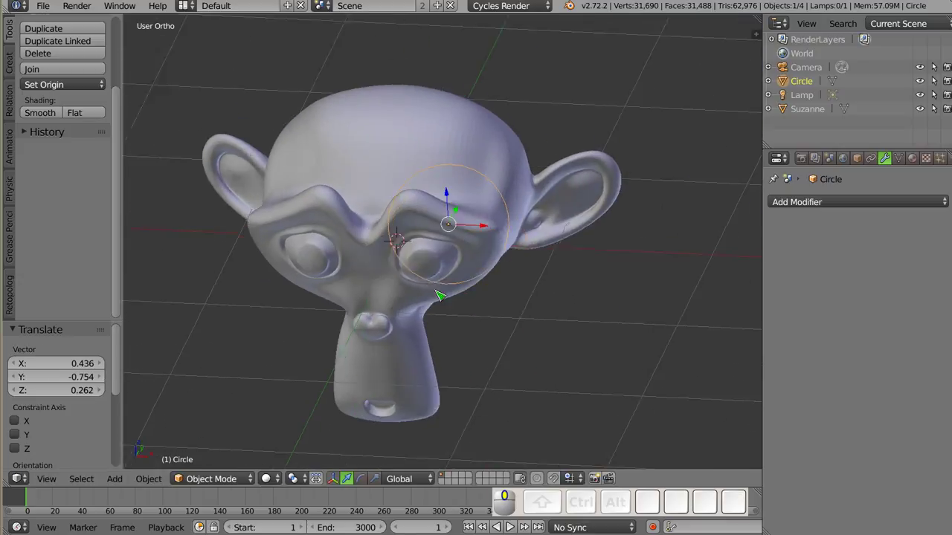
Move the circle onto Suzanne's brow, over the area above one eye.
{"action": "middle_click", "coordinate": [420, 244]}
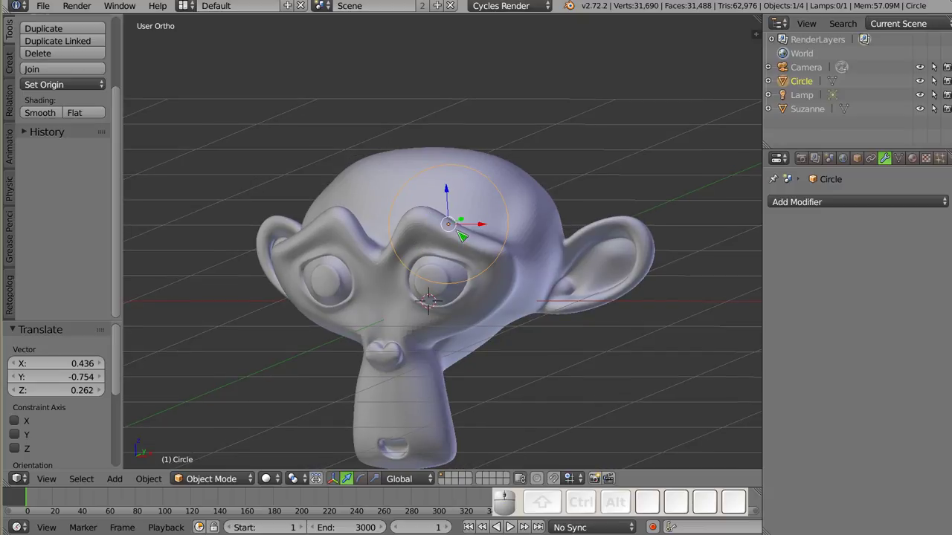
{"action": "left_click_drag", "start_coordinate": [564, 236], "coordinate": [371, 153]}
{"action": "middle_click", "coordinate": [362, 166]}
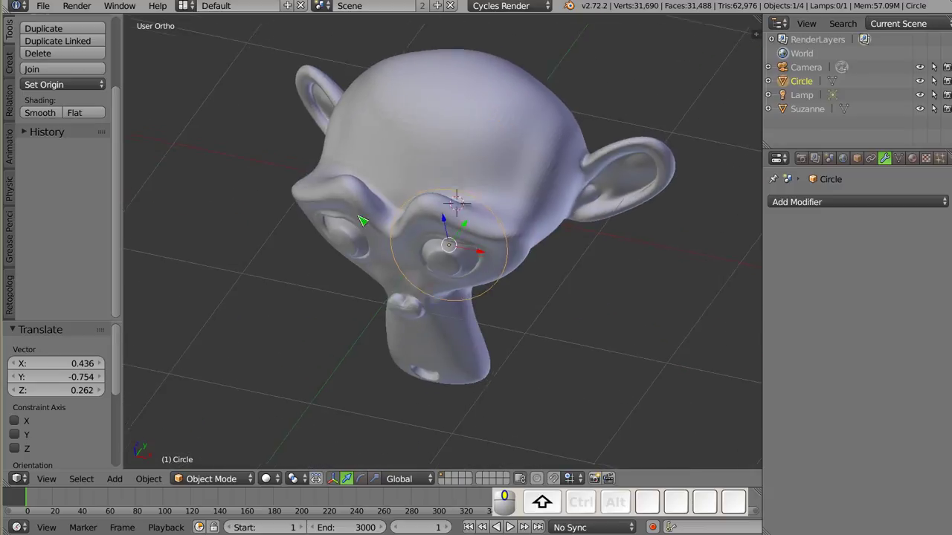
{"action": "key", "text": "shift+g"}
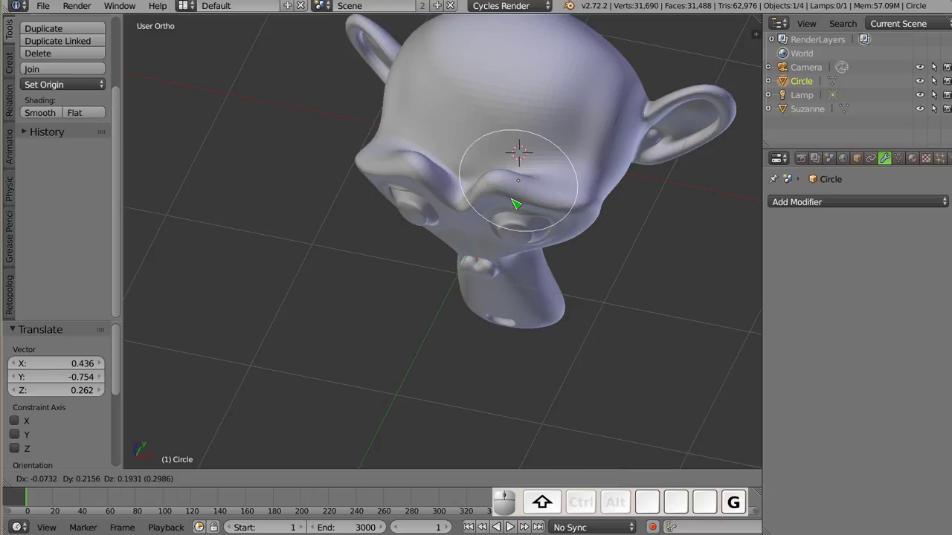
{"action": "left_click", "coordinate": [514, 201]}
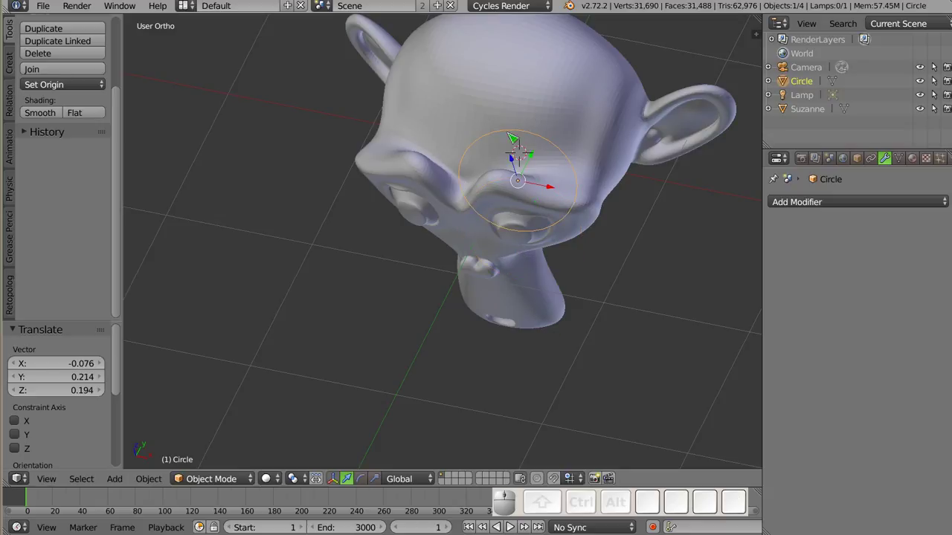
{"action": "left_click_drag", "start_coordinate": [465, 200], "coordinate": [537, 179]}
{"action": "key", "text": "g"}
{"action": "left_click", "coordinate": [521, 215]}
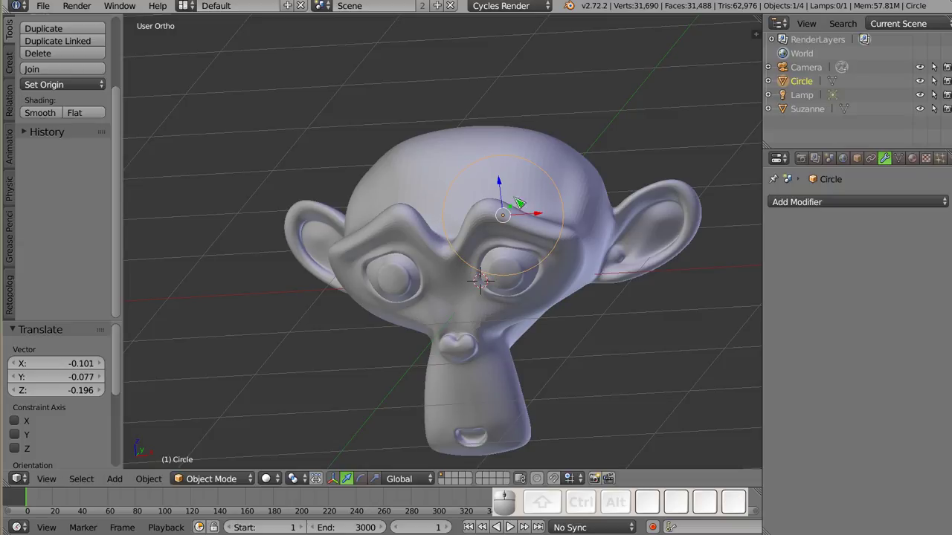
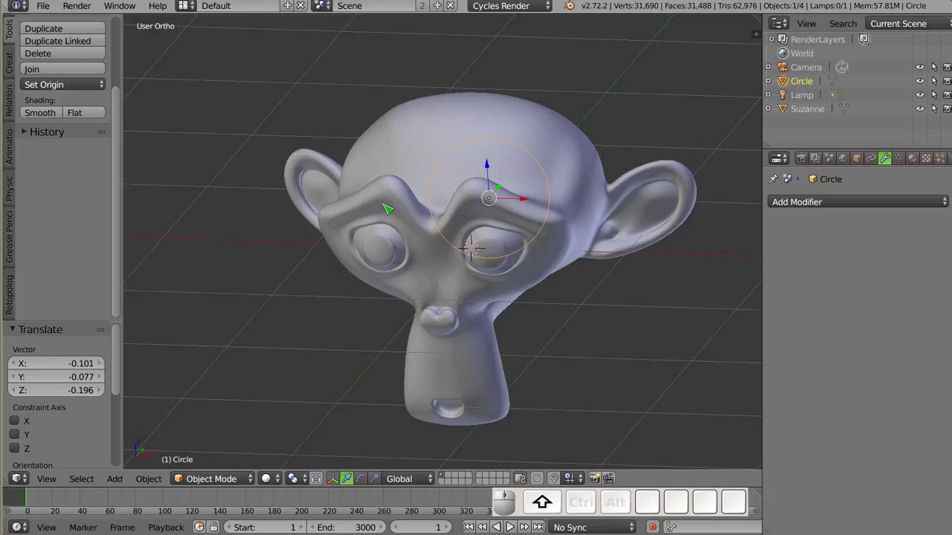
With Suzanne added to the selection, Knife Project the circle onto the forehead and inspect the patch.
{"action": "right_click", "coordinate": [395, 198]}
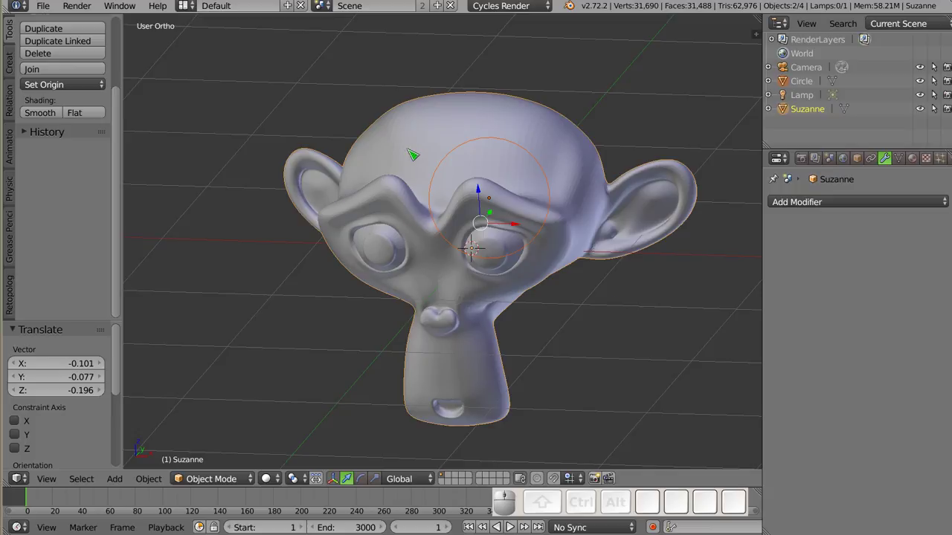
{"action": "key", "text": "Tab"}
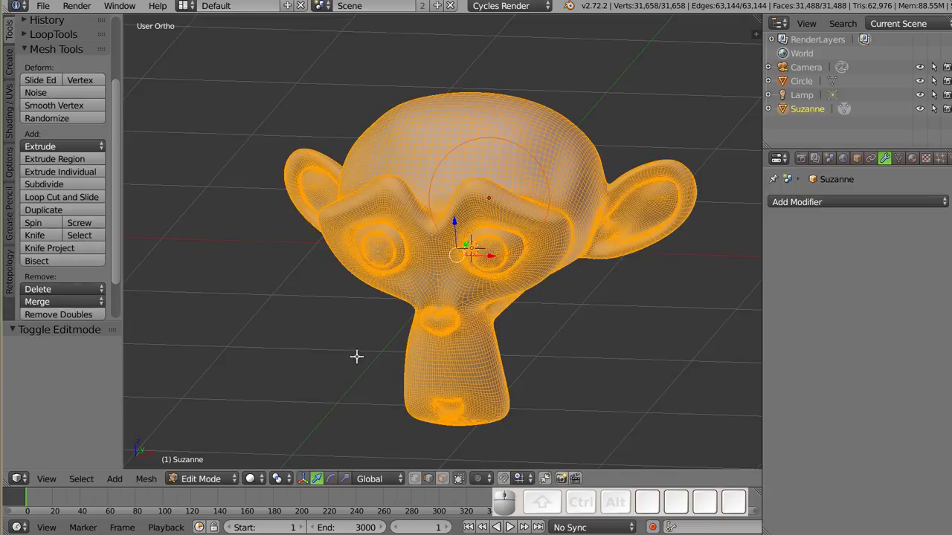
{"action": "left_click", "coordinate": [58, 256]}
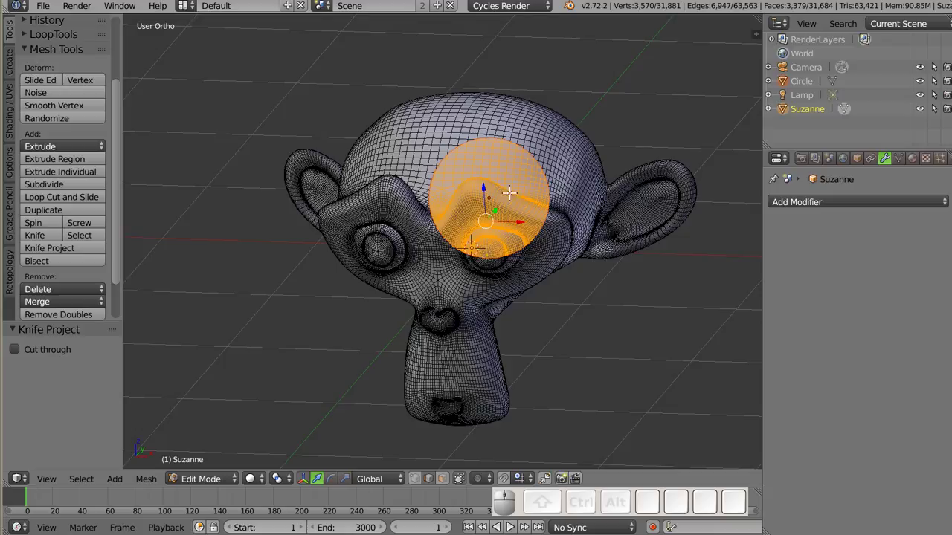
{"action": "scroll", "scroll_direction": "up", "scroll_amount": 3}
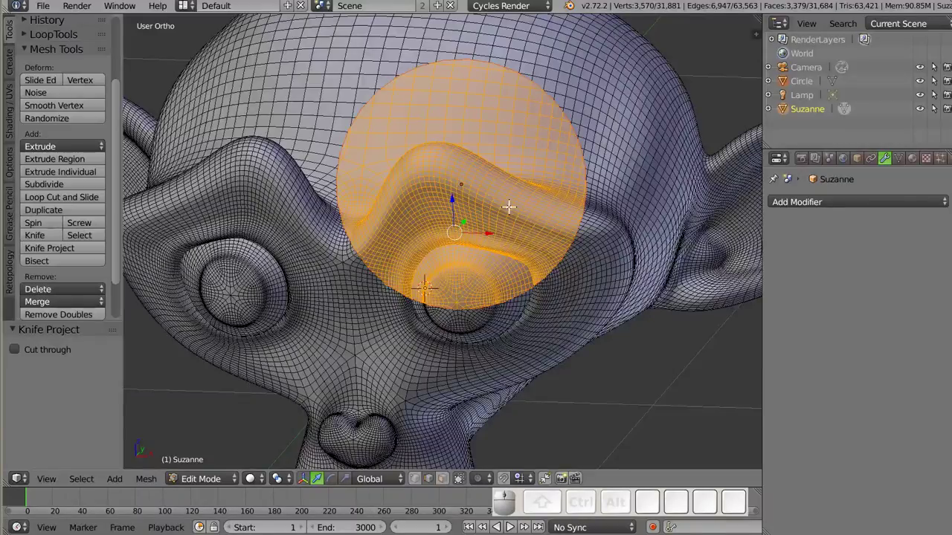
{"action": "left_click_drag", "start_coordinate": [551, 250], "coordinate": [522, 265]}
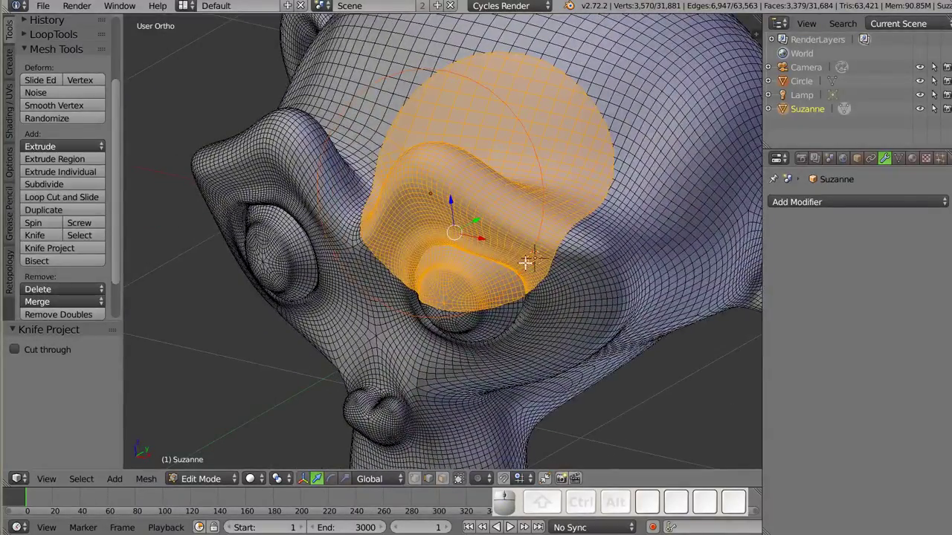
{"action": "left_click_drag", "start_coordinate": [551, 263], "coordinate": [476, 281]}
{"action": "left_click_drag", "start_coordinate": [465, 280], "coordinate": [476, 226]}
{"action": "left_click_drag", "start_coordinate": [476, 246], "coordinate": [544, 272]}
Try a delete on the patch, undo it, and bring up the Delete menu again.
{"action": "key", "text": "x"}
{"action": "left_click", "coordinate": [524, 133]}
{"action": "key", "text": "ctrl+z"}
{"action": "key", "text": "ctrl+x"}
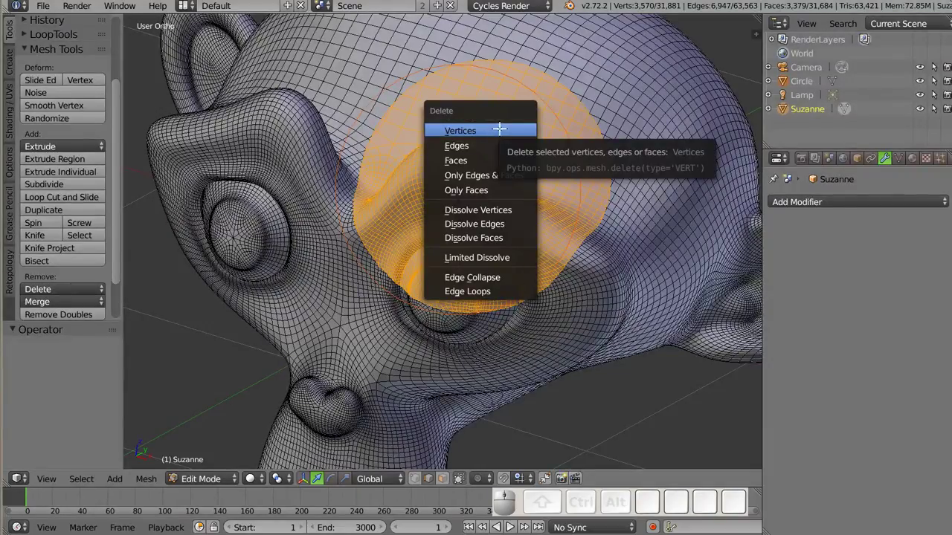
Delete the faces inside the cut circle and inspect the new hole in the brow.
{"action": "left_click", "coordinate": [500, 157]}
{"action": "left_click_drag", "start_coordinate": [415, 238], "coordinate": [522, 295]}
{"action": "scroll", "scroll_direction": "up", "scroll_amount": 3}
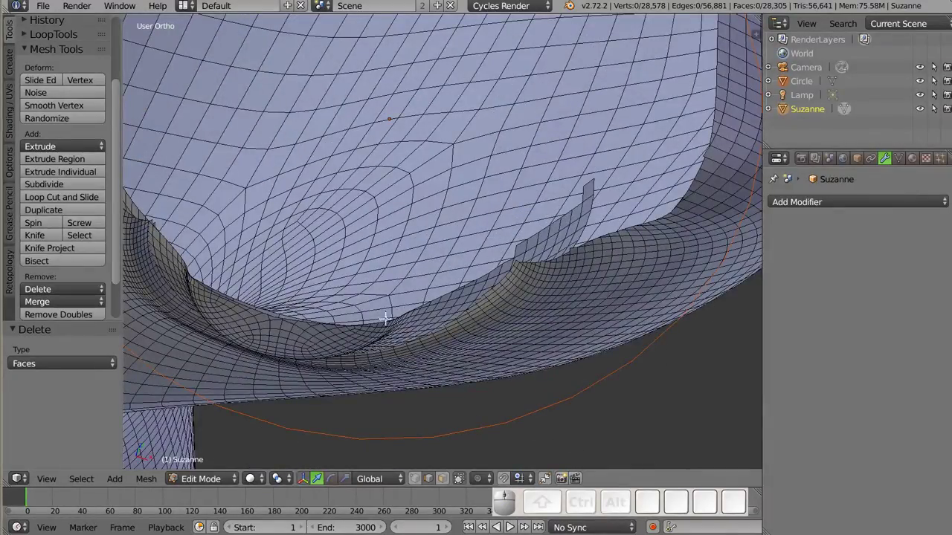
{"action": "scroll", "scroll_direction": "down", "scroll_amount": 3}
{"action": "left_click_drag", "start_coordinate": [411, 220], "coordinate": [404, 215]}
{"action": "left_click_drag", "start_coordinate": [409, 284], "coordinate": [419, 249]}
View the hole head-on, leave Edit Mode and select the circle object.
{"action": "left_click_drag", "start_coordinate": [413, 241], "coordinate": [498, 288]}
{"action": "left_click_drag", "start_coordinate": [411, 265], "coordinate": [507, 77]}
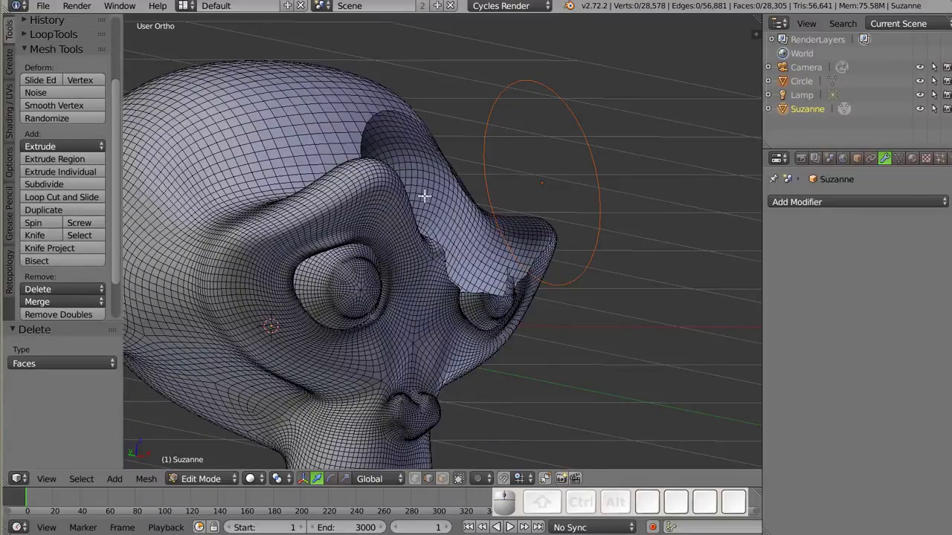
{"action": "left_click_drag", "start_coordinate": [500, 255], "coordinate": [423, 174]}
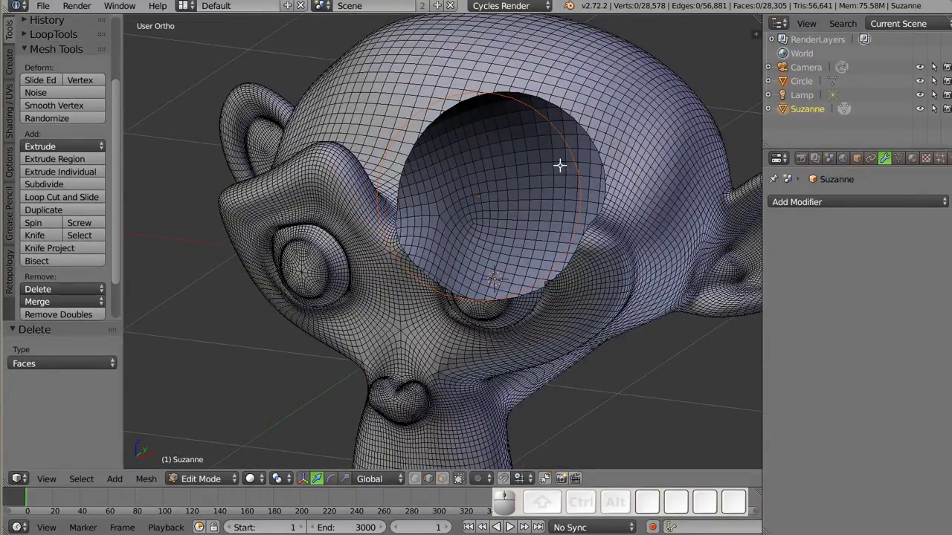
{"action": "scroll", "scroll_direction": "down", "scroll_amount": 3}
{"action": "left_click_drag", "start_coordinate": [438, 259], "coordinate": [493, 202]}
{"action": "key", "text": "Tab"}
{"action": "right_click", "coordinate": [537, 196]}
Shrink the circle, move it beside the nose, add Suzanne to the selection and enter Edit Mode.
{"action": "key", "text": "s"}
{"action": "left_click", "coordinate": [561, 242]}
{"action": "key", "text": "g"}
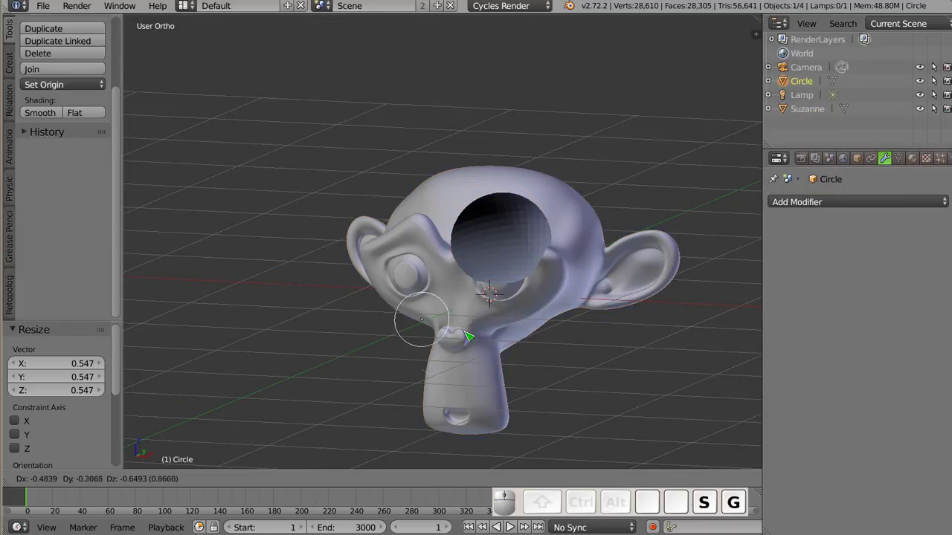
{"action": "left_click", "coordinate": [478, 343]}
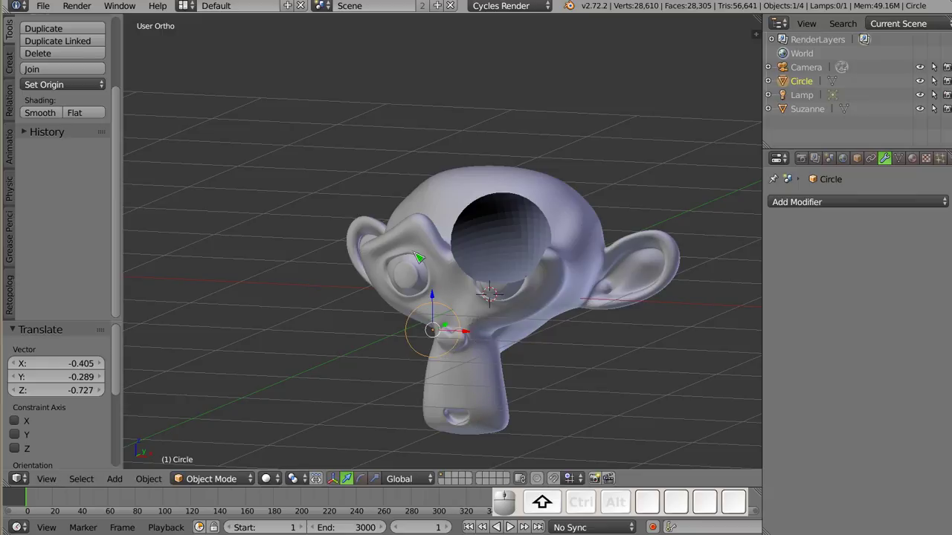
{"action": "right_click", "coordinate": [414, 241]}
{"action": "key", "text": "shift+Tab"}
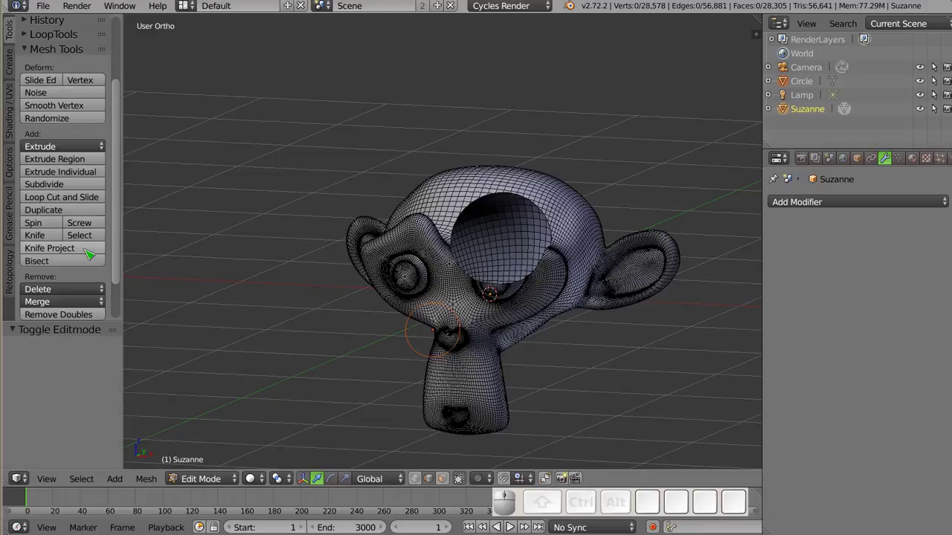
Knife Project the small circle near the nose and examine the cut in wireframe.
{"action": "left_click", "coordinate": [85, 256]}
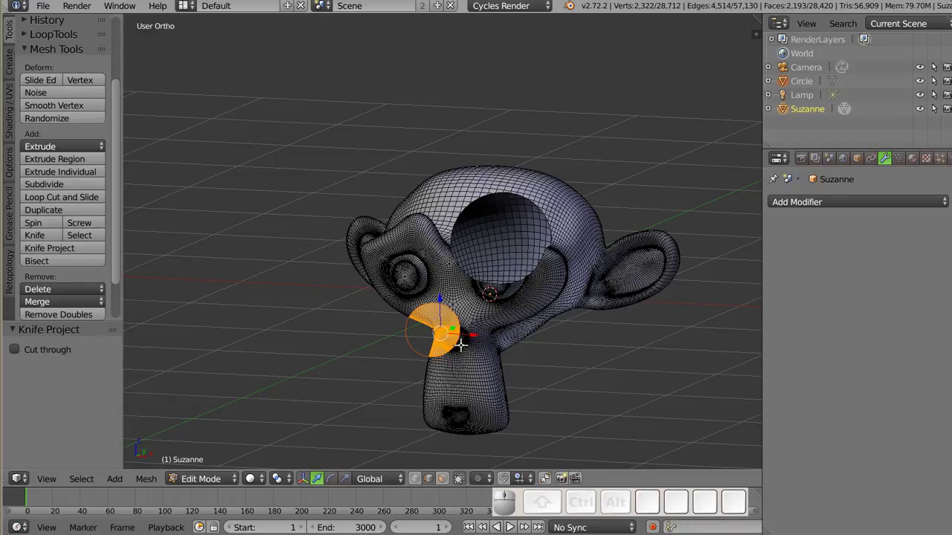
{"action": "scroll", "scroll_direction": "up", "scroll_amount": 3}
{"action": "left_click_drag", "start_coordinate": [465, 330], "coordinate": [447, 280]}
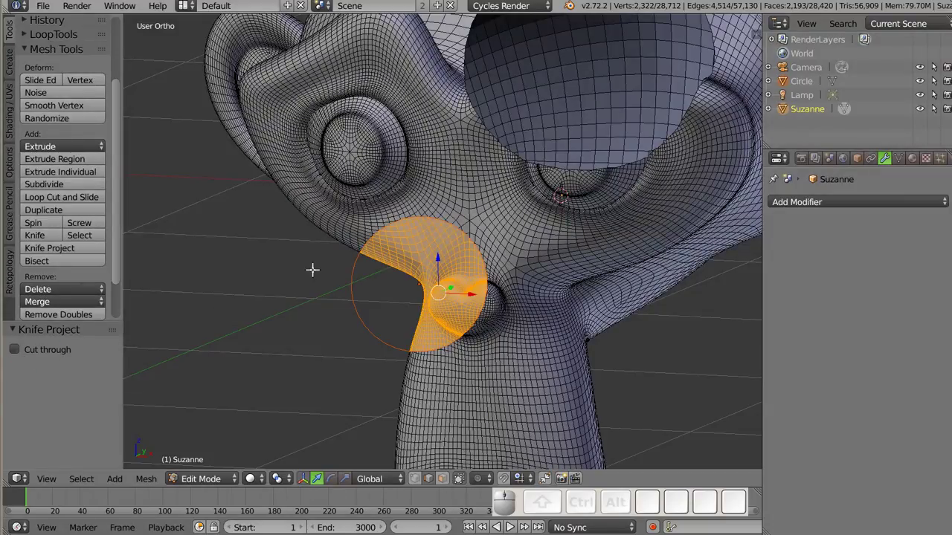
{"action": "left_click_drag", "start_coordinate": [373, 273], "coordinate": [415, 242]}
{"action": "key", "text": "z"}
{"action": "left_click_drag", "start_coordinate": [446, 293], "coordinate": [503, 230]}
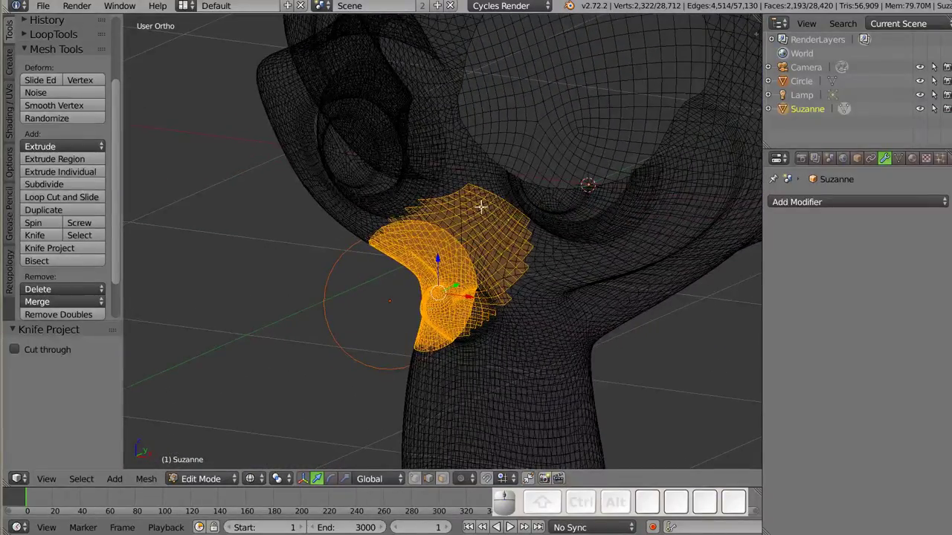
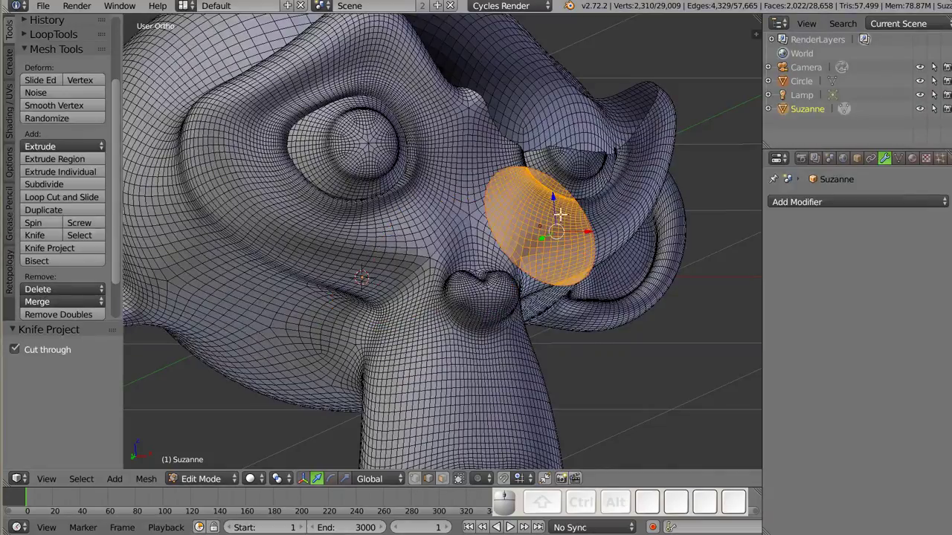
Orbit around the head to follow the through-cut band from entry to exit.
{"action": "left_click_drag", "start_coordinate": [564, 148], "coordinate": [481, 176]}
{"action": "left_click_drag", "start_coordinate": [514, 283], "coordinate": [458, 246]}
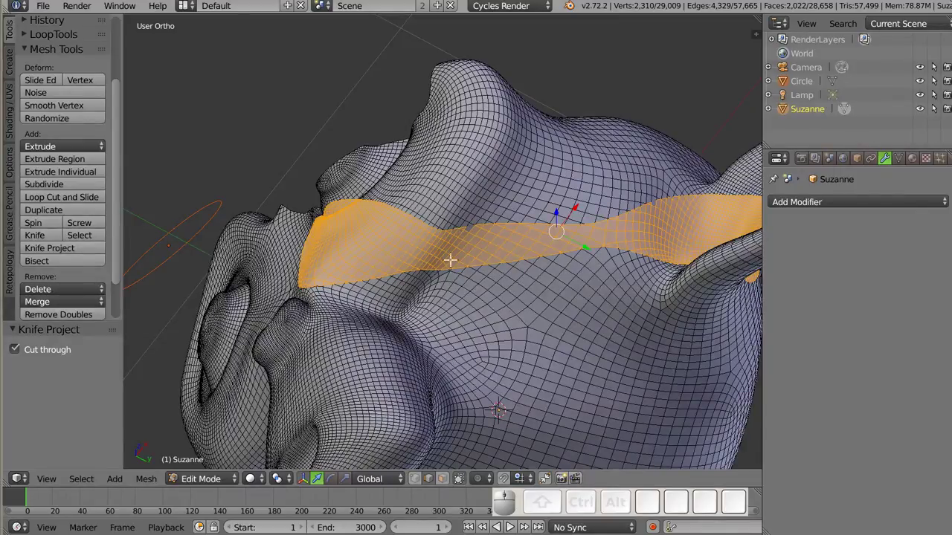
{"action": "scroll", "scroll_direction": "up", "scroll_amount": 3}
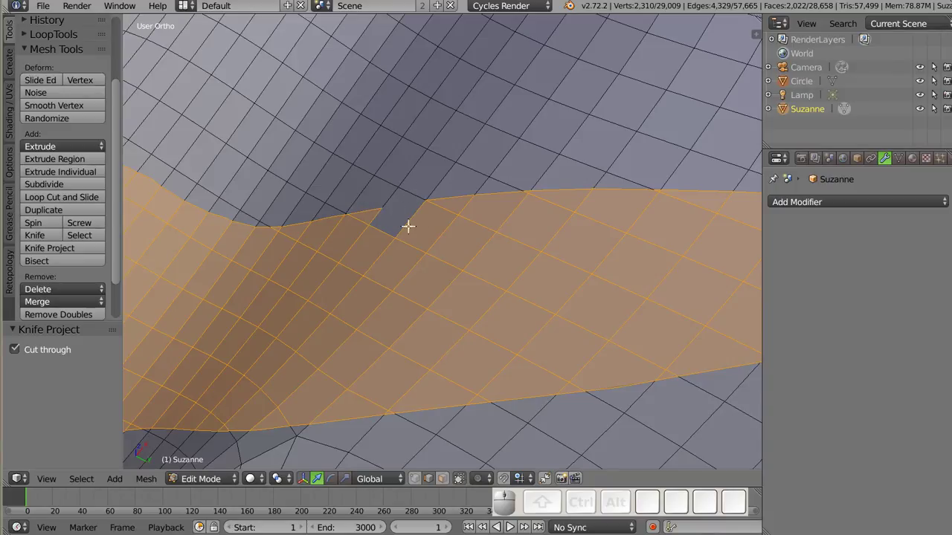
{"action": "left_click_drag", "start_coordinate": [284, 220], "coordinate": [385, 244]}
{"action": "left_click_drag", "start_coordinate": [480, 287], "coordinate": [482, 274]}
{"action": "left_click_drag", "start_coordinate": [467, 283], "coordinate": [542, 259]}
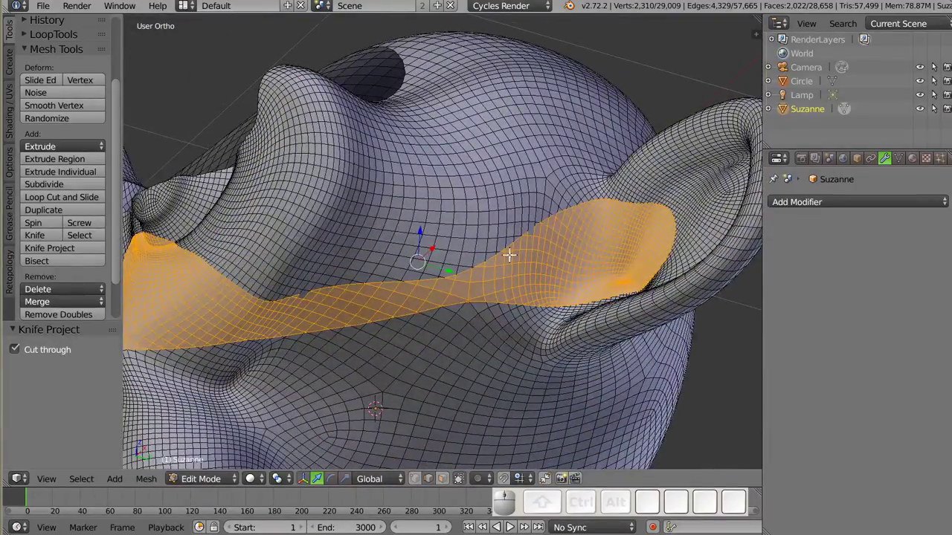
{"action": "left_click_drag", "start_coordinate": [382, 186], "coordinate": [406, 303]}
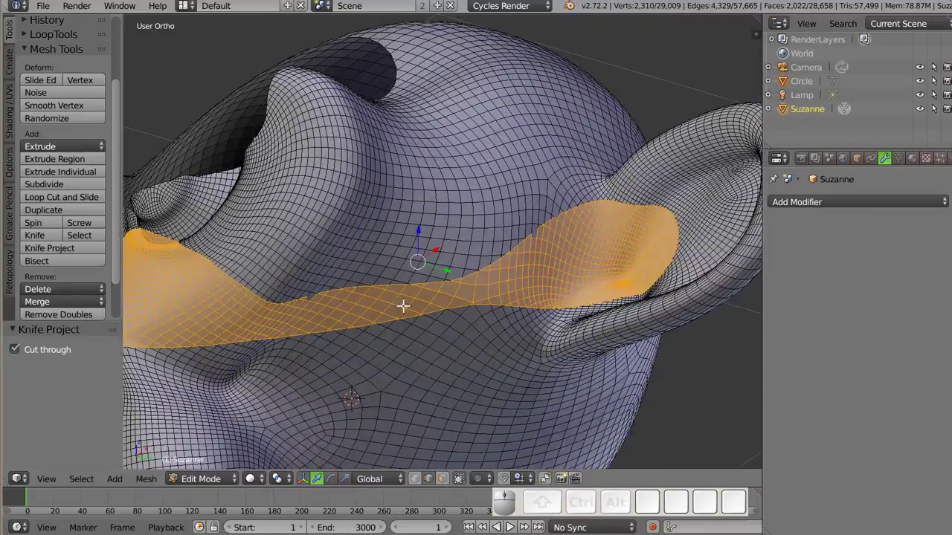
{"action": "middle_click", "coordinate": [362, 290]}
Delete the faces along the through-cut and inspect the tunnel through the head.
{"action": "key", "text": "shift+x"}
{"action": "left_click", "coordinate": [515, 283]}
{"action": "scroll", "scroll_direction": "down", "scroll_amount": 3}
{"action": "left_click_drag", "start_coordinate": [389, 296], "coordinate": [278, 253]}
{"action": "left_click_drag", "start_coordinate": [279, 240], "coordinate": [489, 361]}
{"action": "left_click_drag", "start_coordinate": [507, 329], "coordinate": [413, 236]}
{"action": "left_click_drag", "start_coordinate": [337, 239], "coordinate": [388, 201]}
{"action": "left_click_drag", "start_coordinate": [363, 198], "coordinate": [503, 268]}
{"action": "middle_click", "coordinate": [504, 270]}
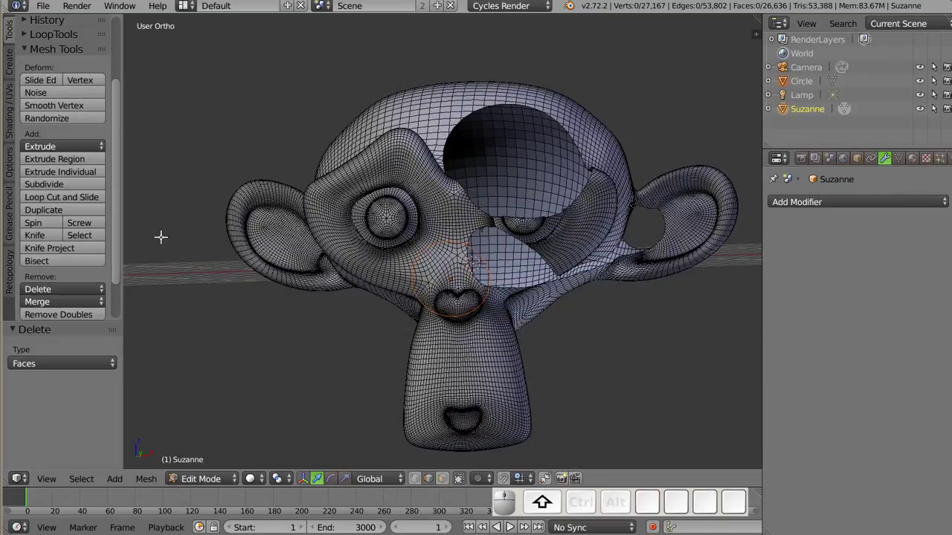